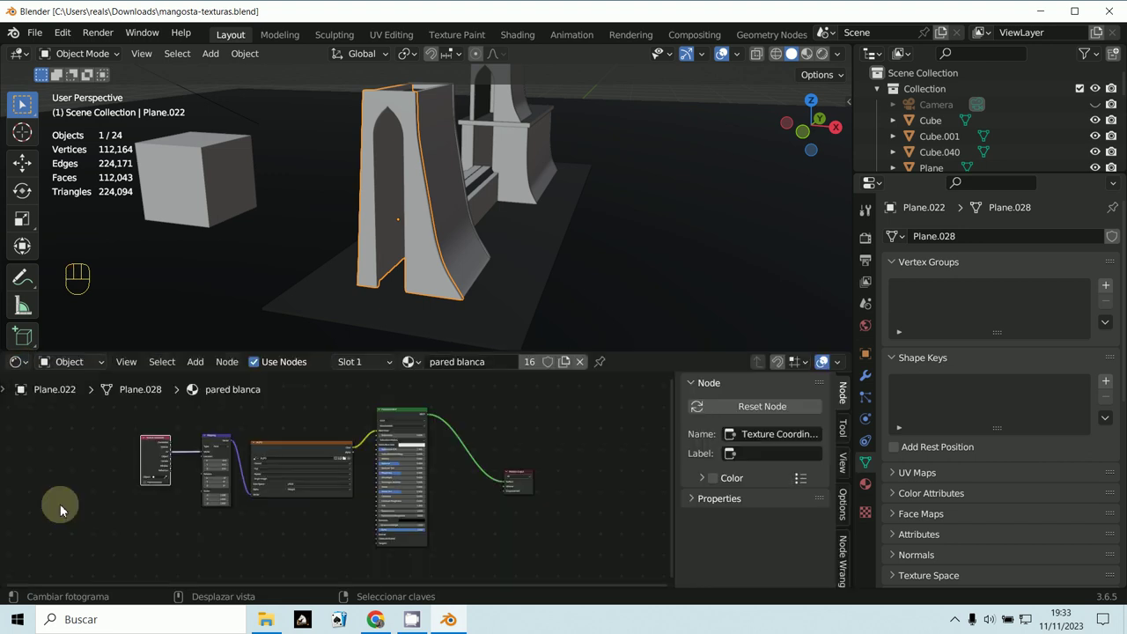
Show the walls in Material Preview and feed Generated coordinates into the texture Mapping node
middle_click(253, 528)
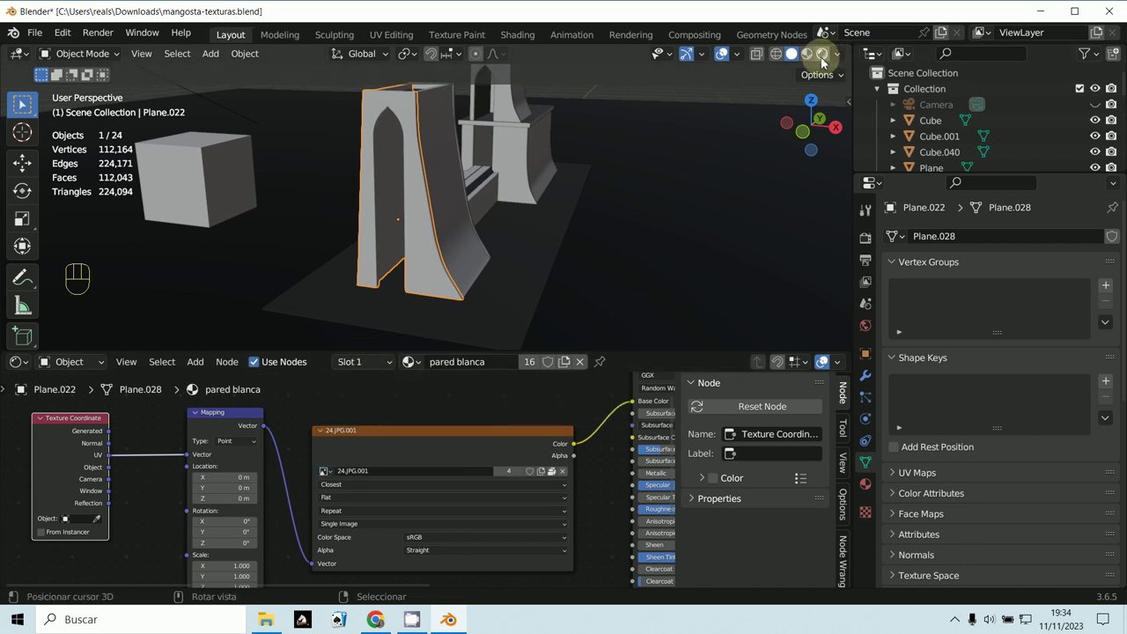
click(825, 61)
middle_click(701, 216)
drag(692, 258, 690, 232)
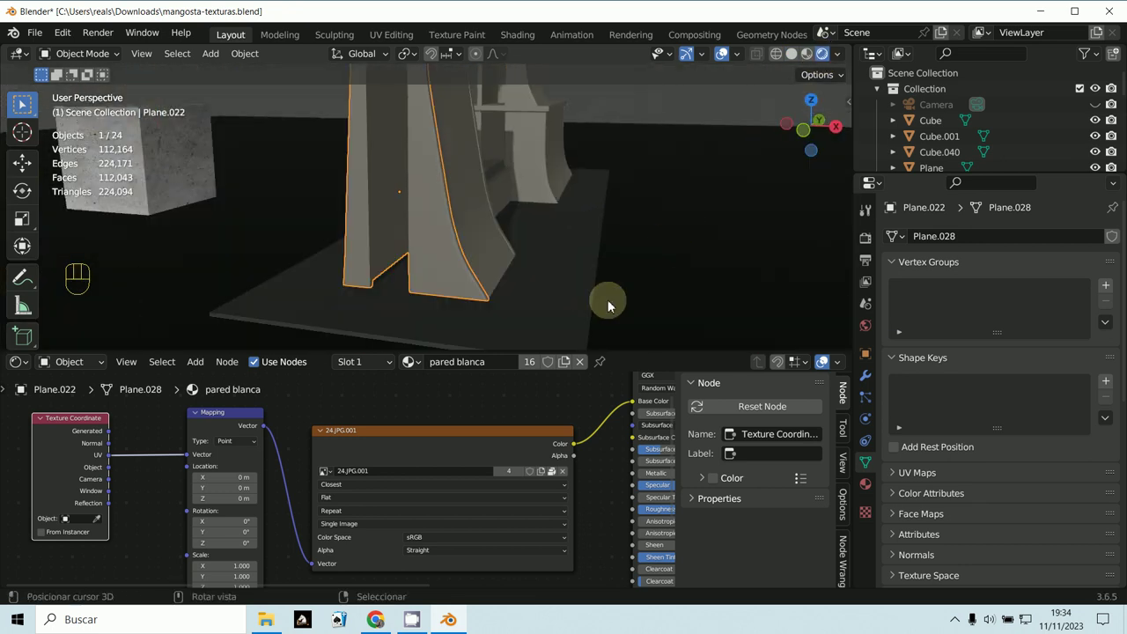
middle_click(309, 484)
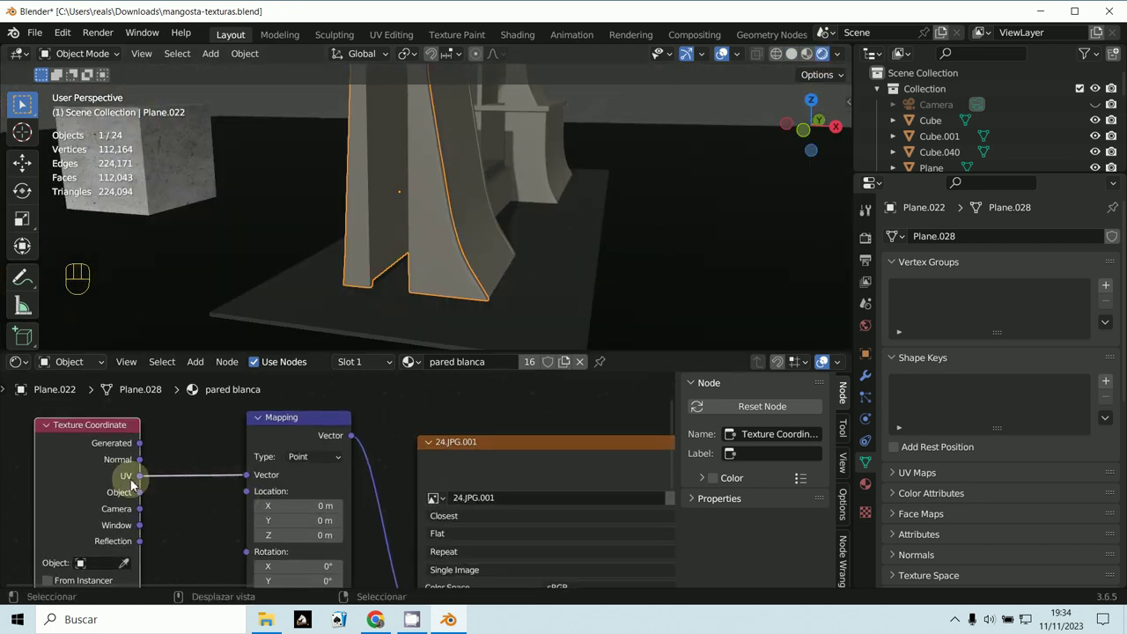
click(141, 446)
drag(167, 418, 249, 482)
Switch the wall's Mapping vector to Object coordinates after inspecting the textured wall
middle_click(393, 326)
middle_click(398, 318)
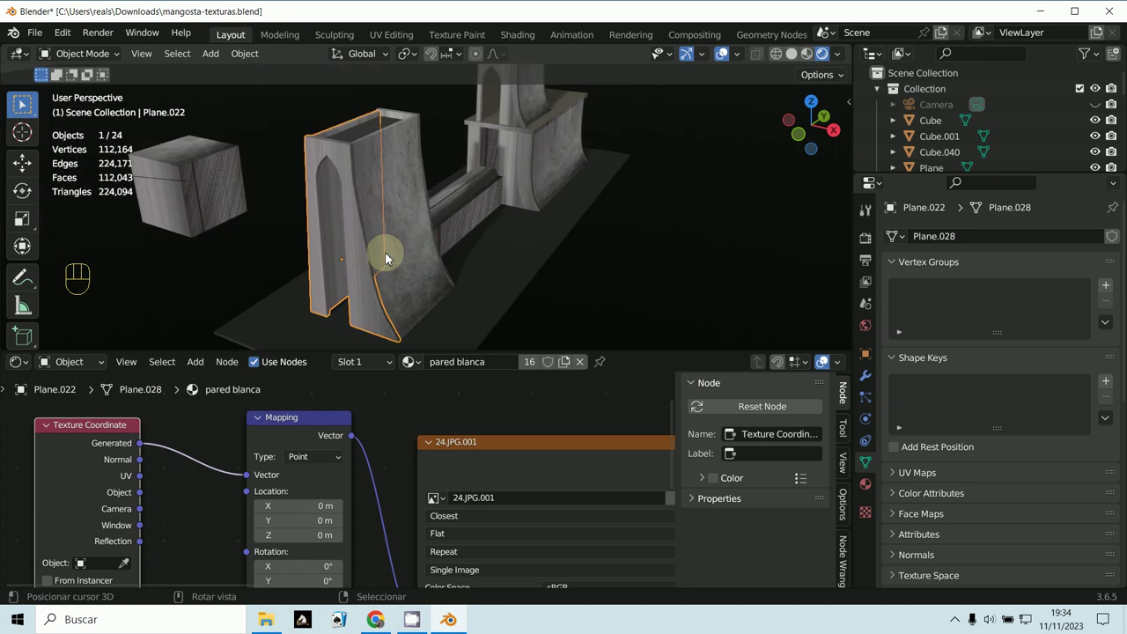
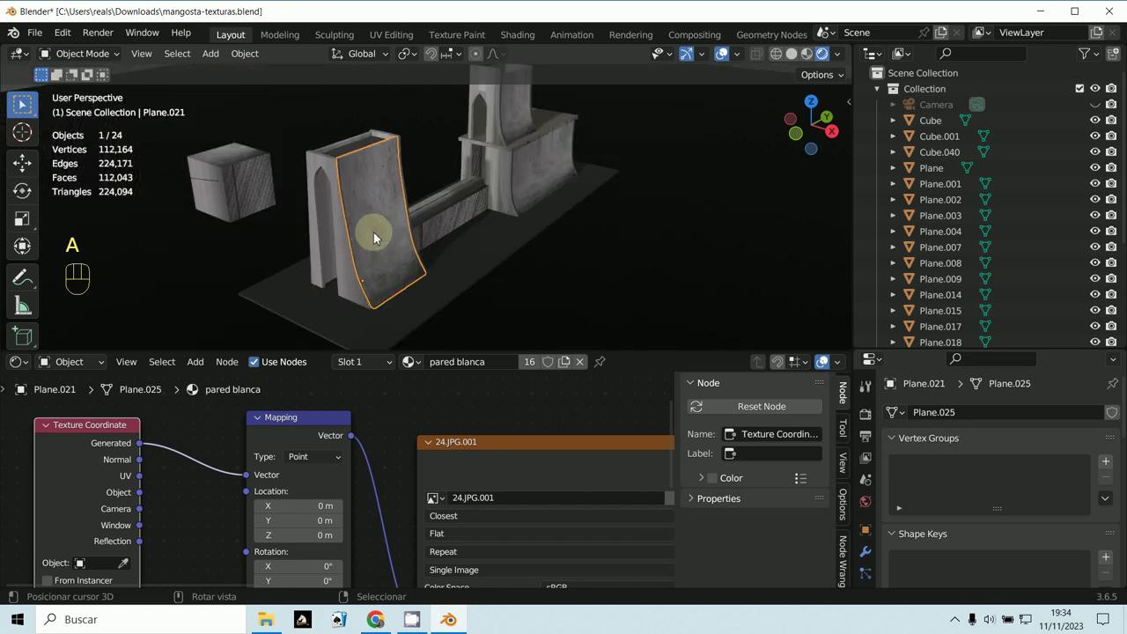
drag(149, 497, 245, 477)
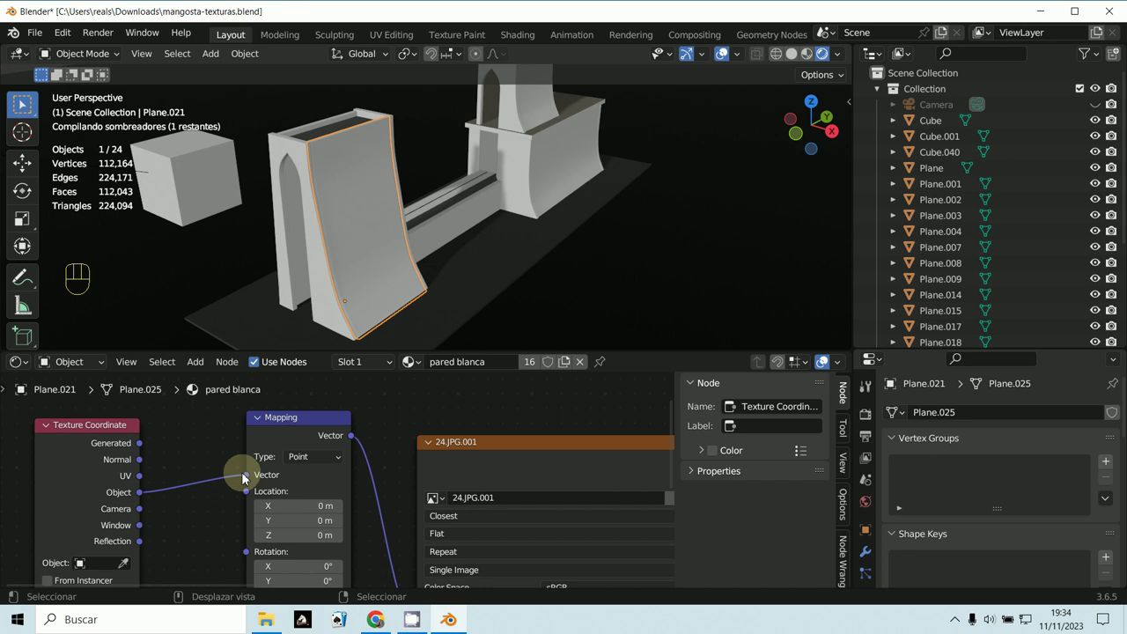
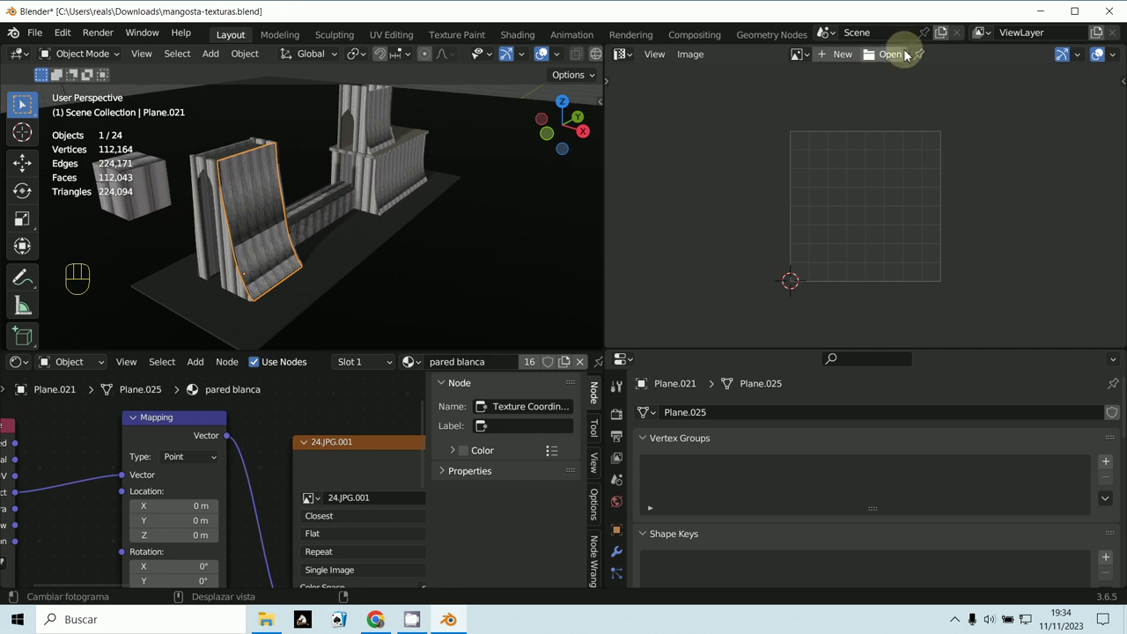
Split off an Image Editor beside the 3D view and reveal the wall's empty UV Maps list
click(628, 62)
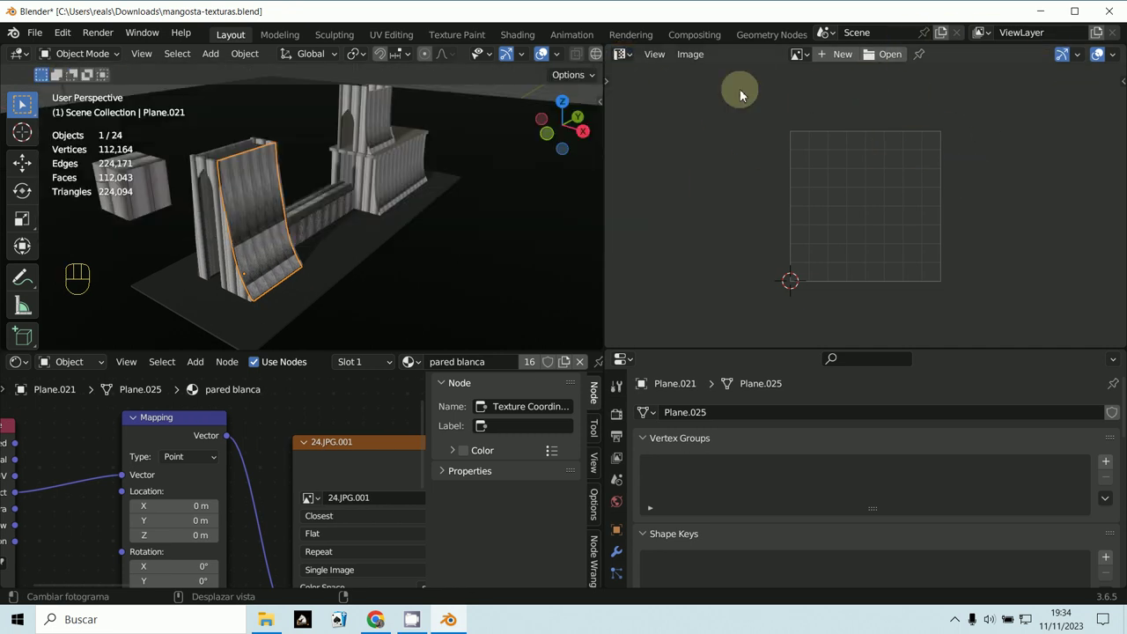
drag(806, 56, 698, 419)
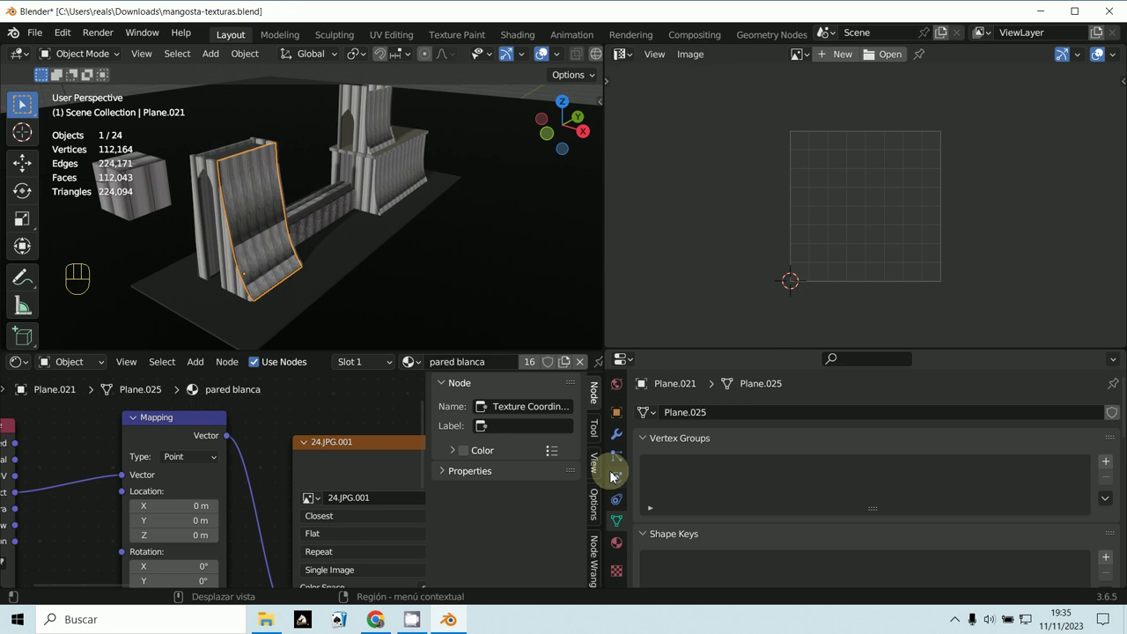
click(623, 518)
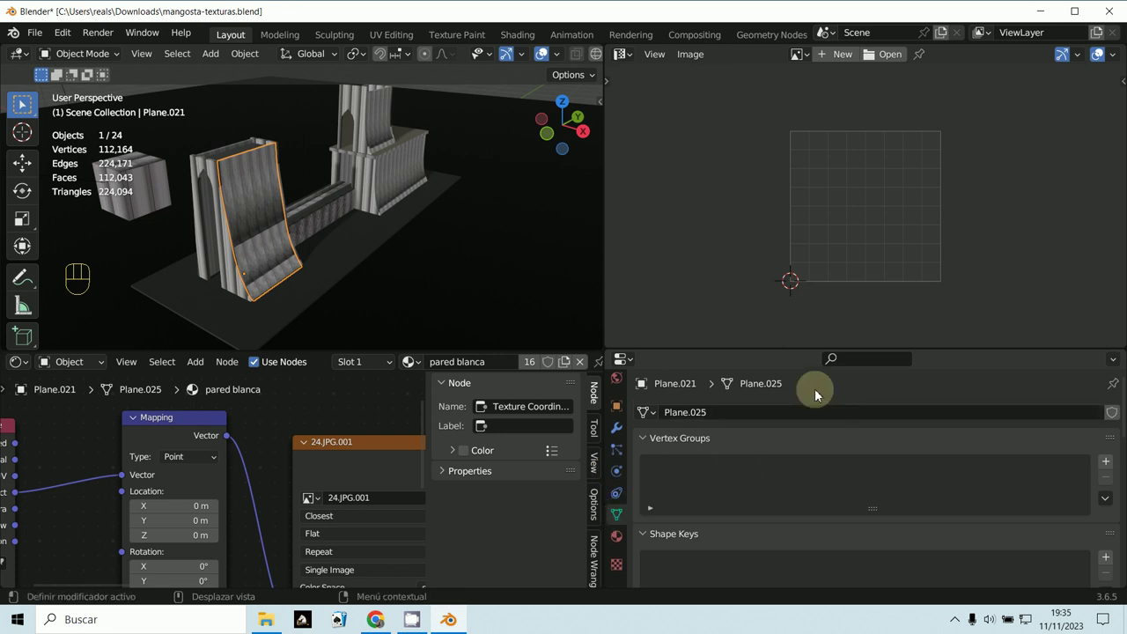
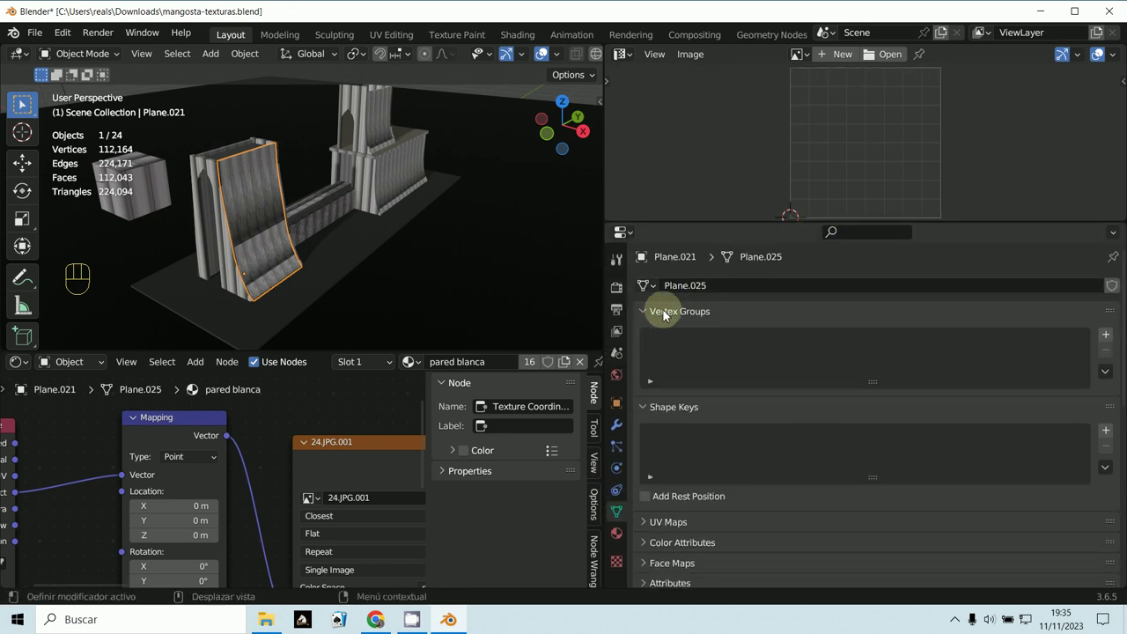
click(654, 381)
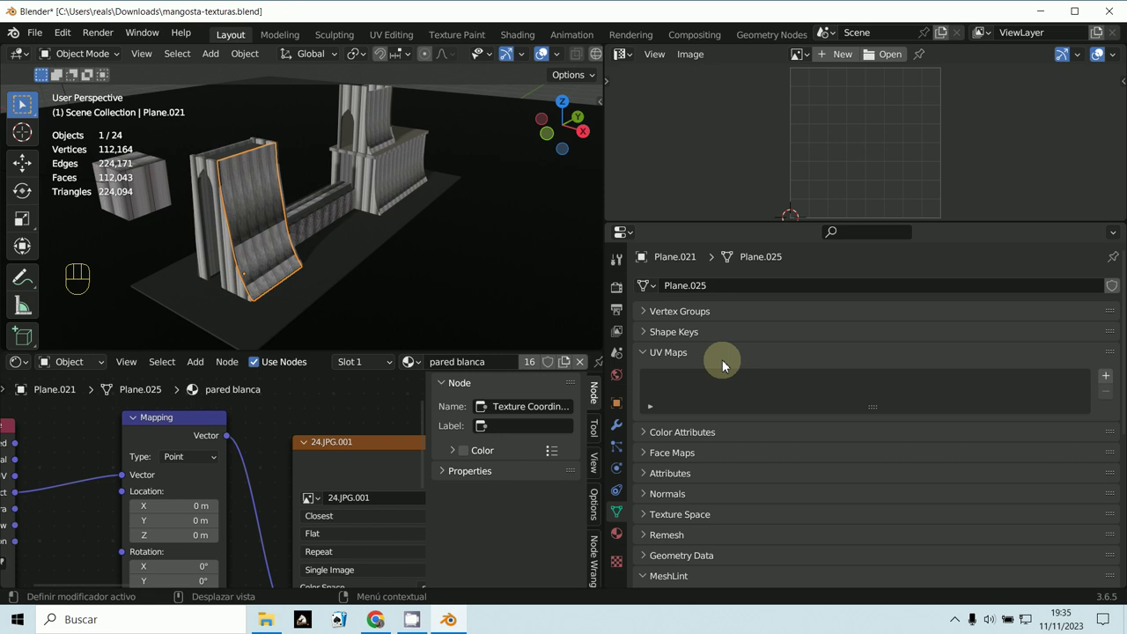
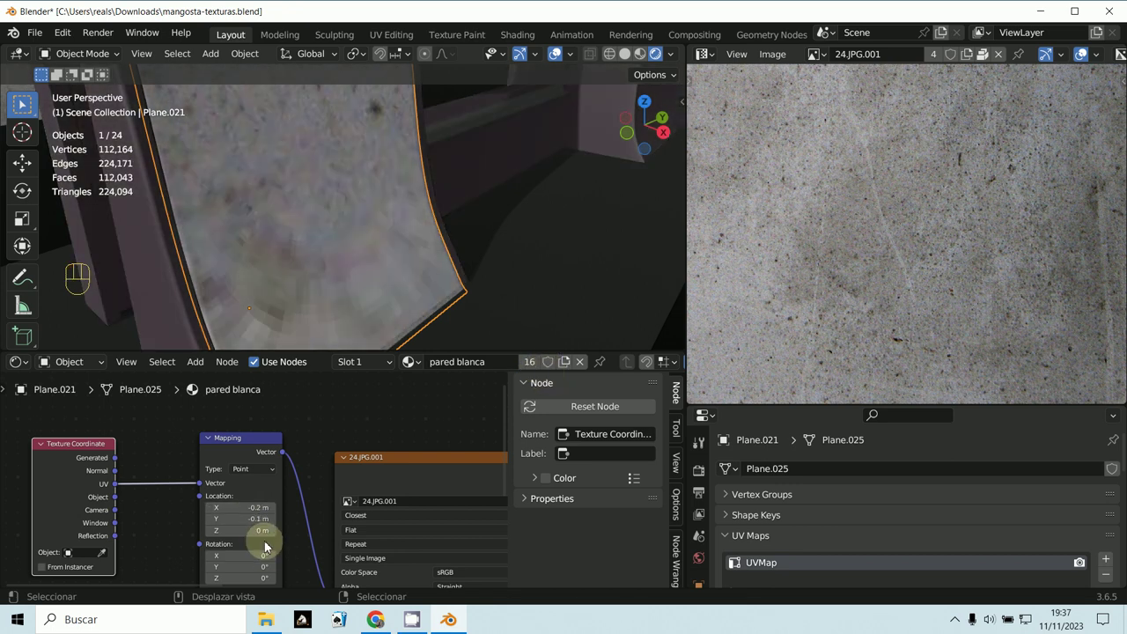
Bring the whole UV-coordinate node graph into view
middle_click(22, 104)
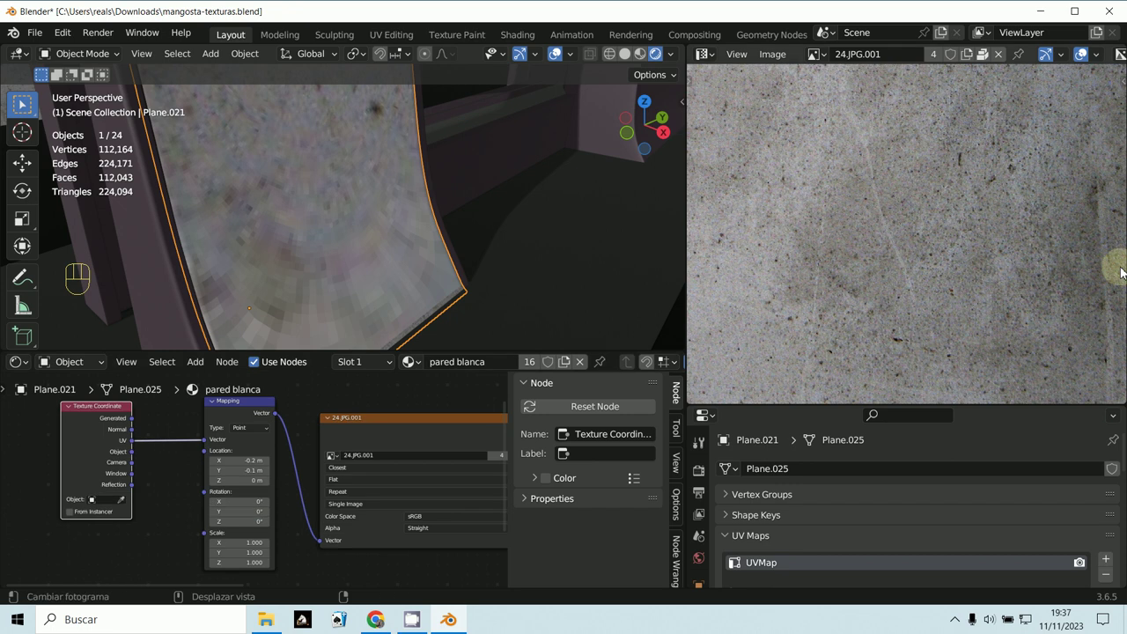
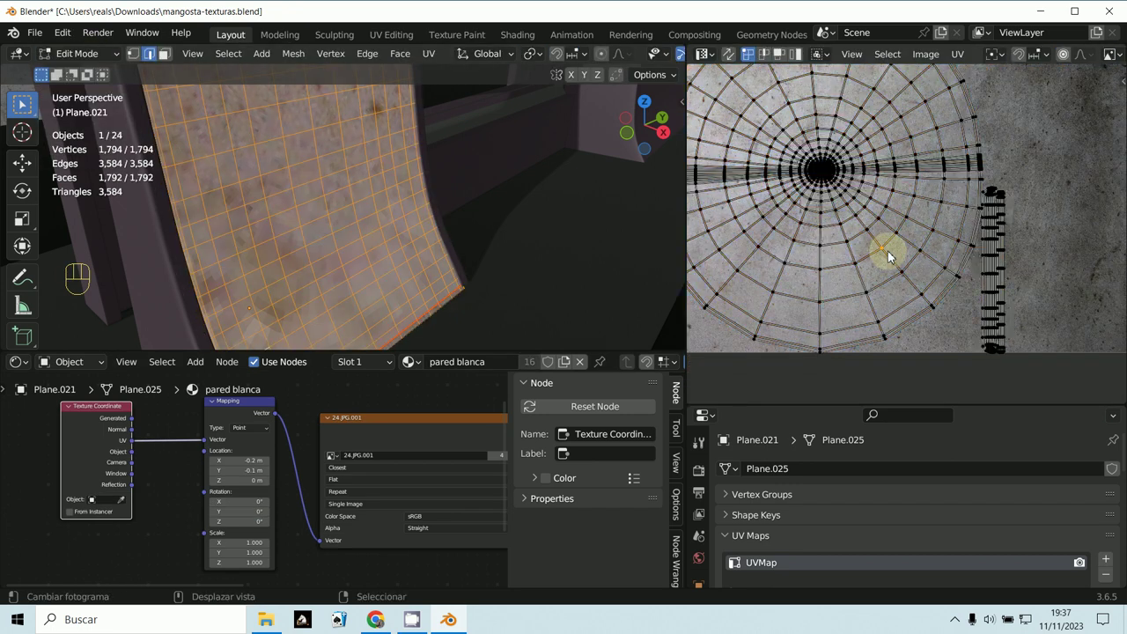
Select the whole UV layout and rotate it over the stone image
key(l)
key(r)
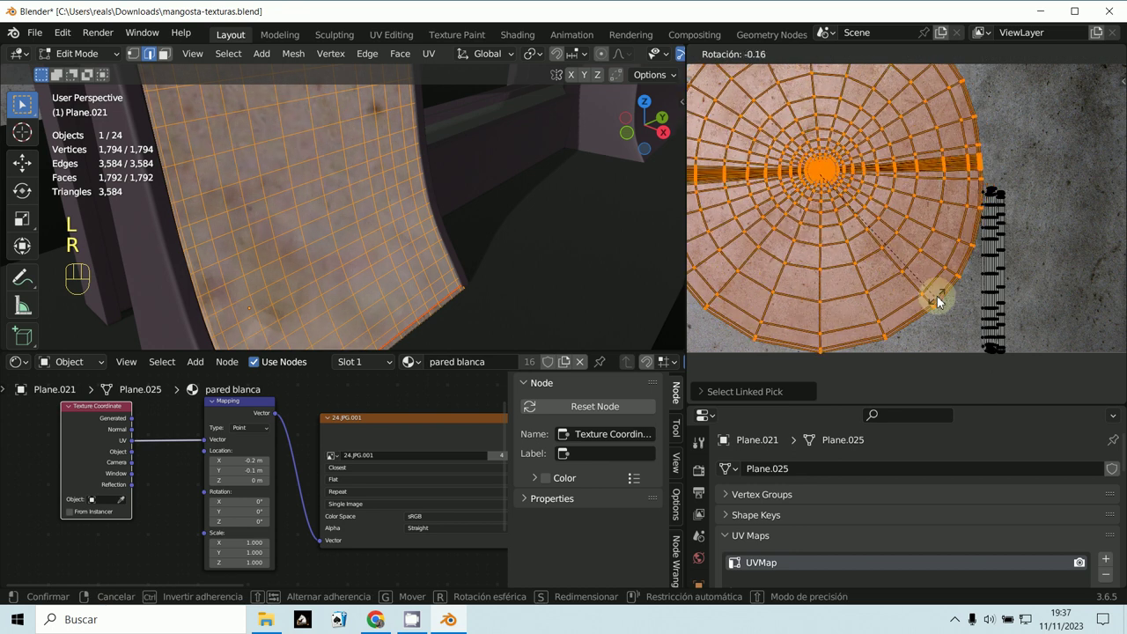
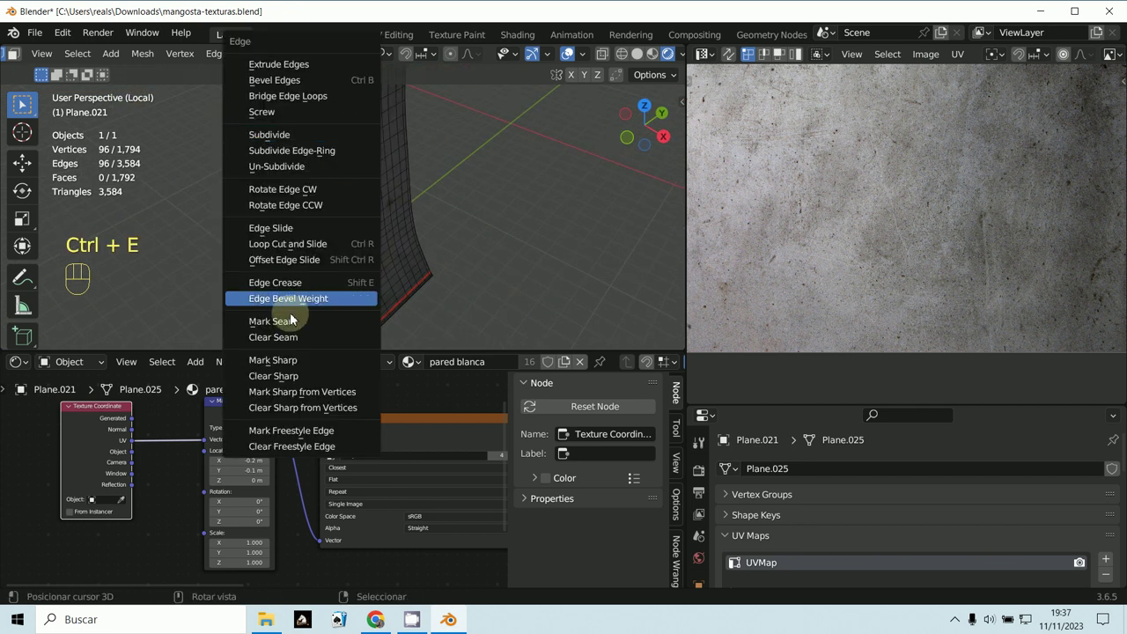
Select all of the wall's faces and bring up the Unwrap options
key(a)
key(a)
key(u)
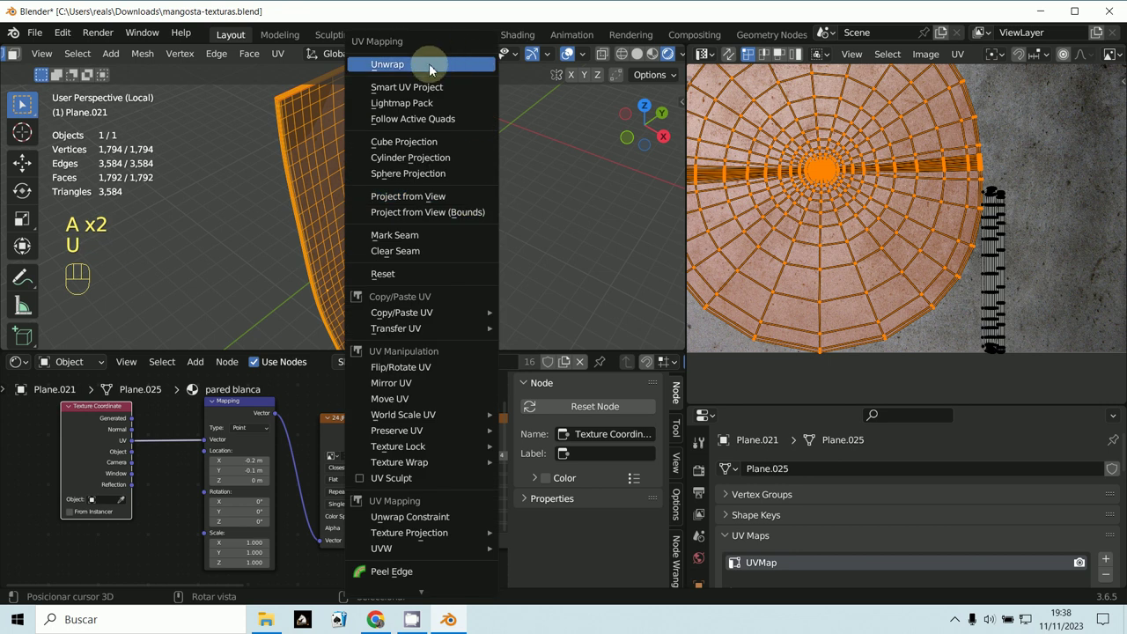
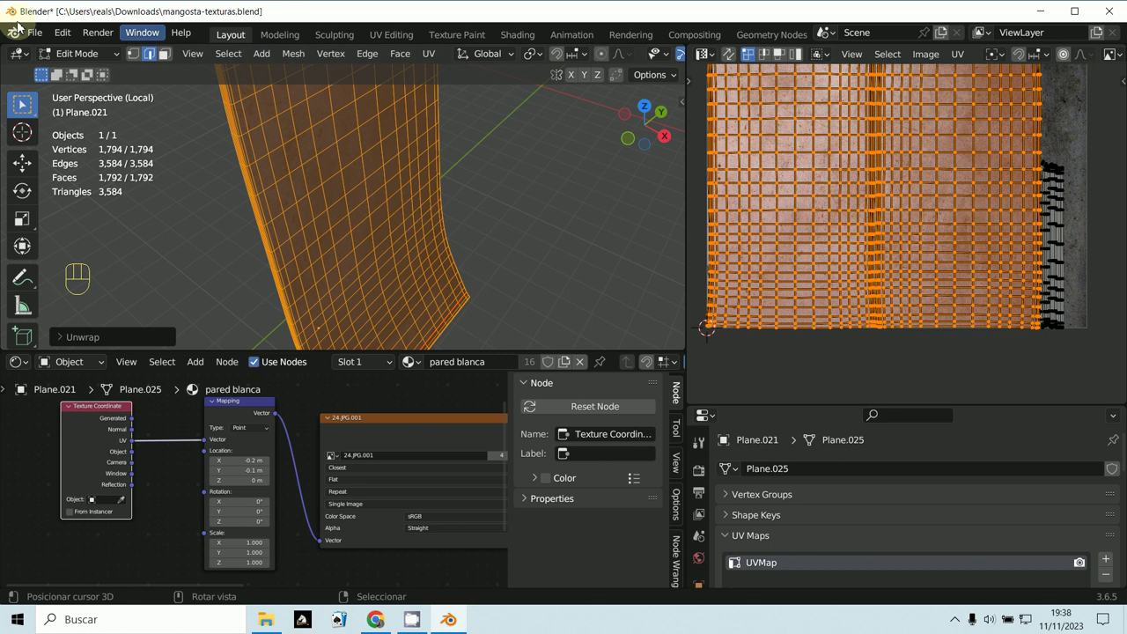
Return to Object Mode and orbit around the wall panel to inspect the stone texture
click(45, 55)
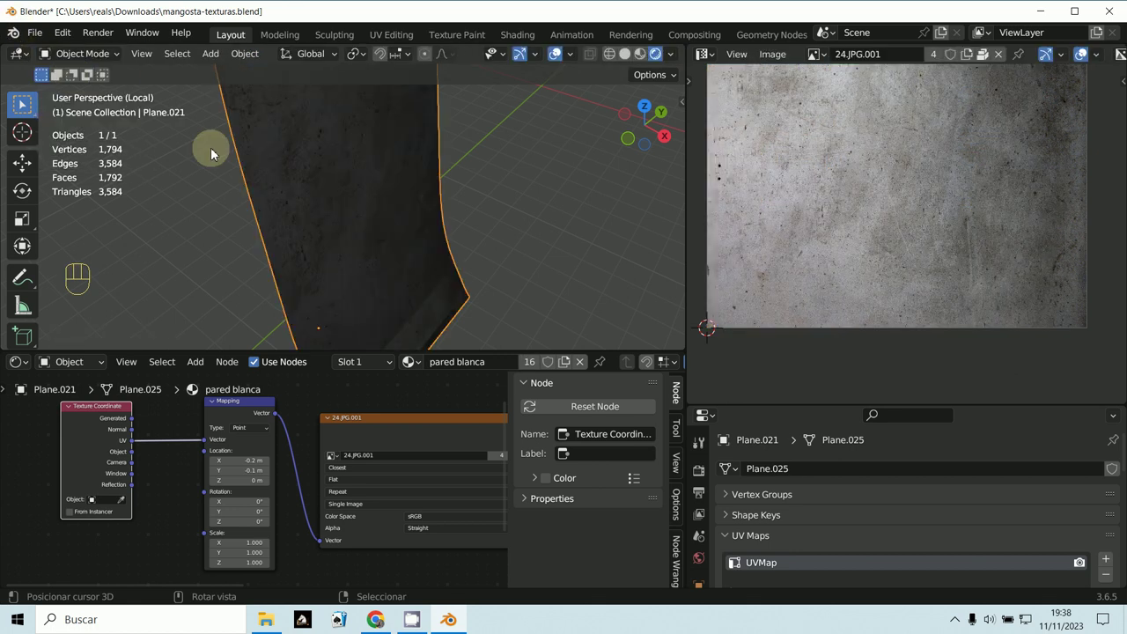
middle_click(294, 203)
middle_click(301, 175)
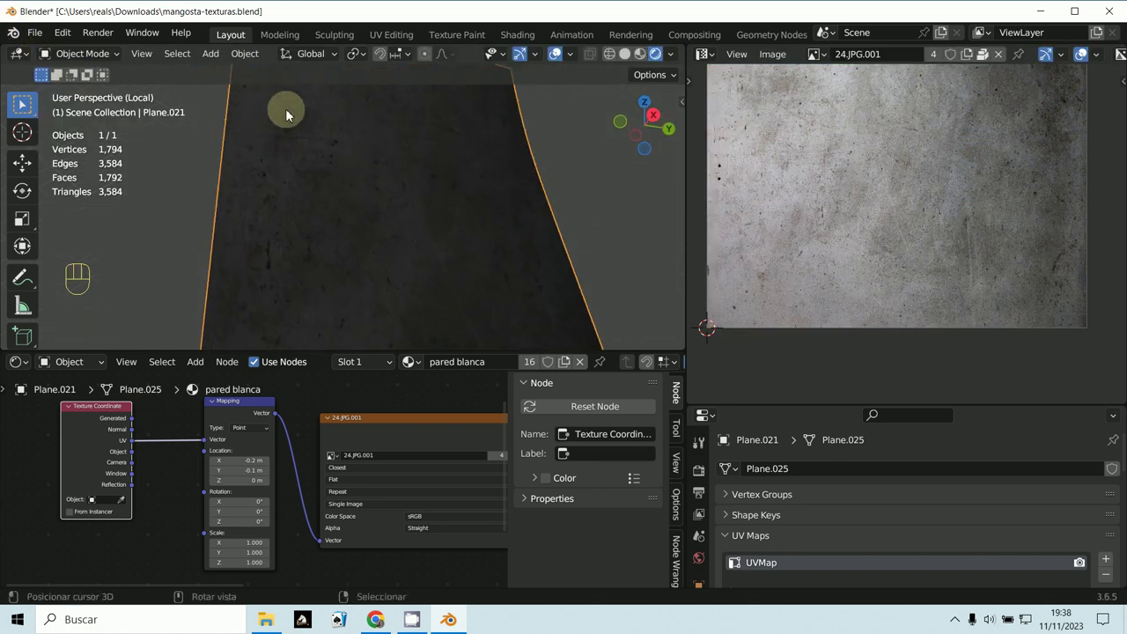
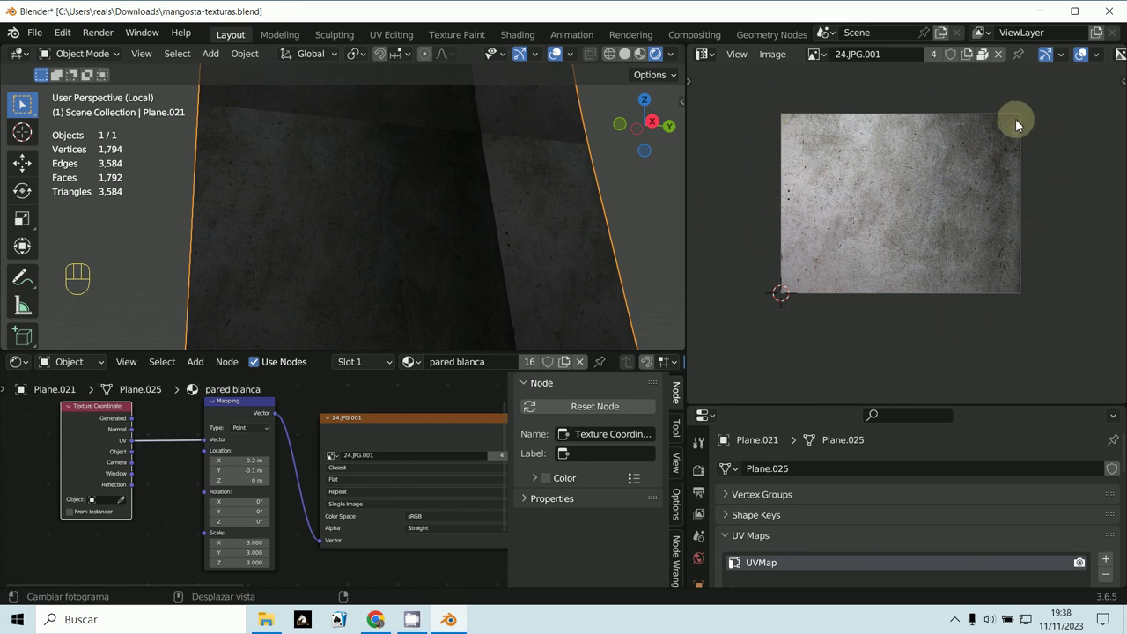
middle_click(337, 191)
drag(370, 230, 399, 174)
middle_click(404, 168)
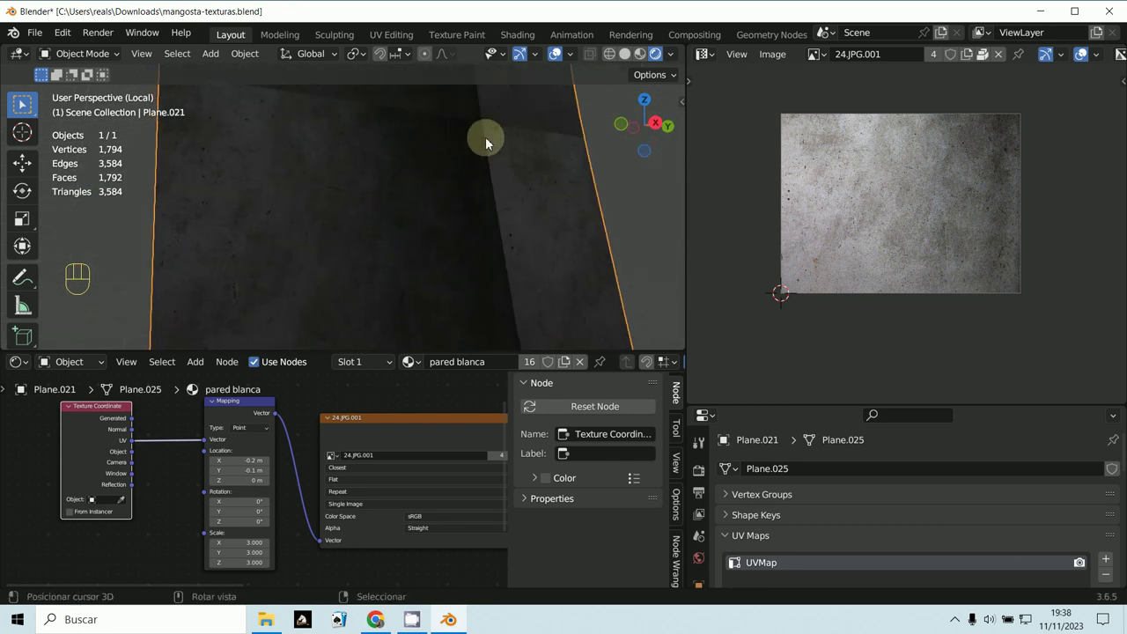
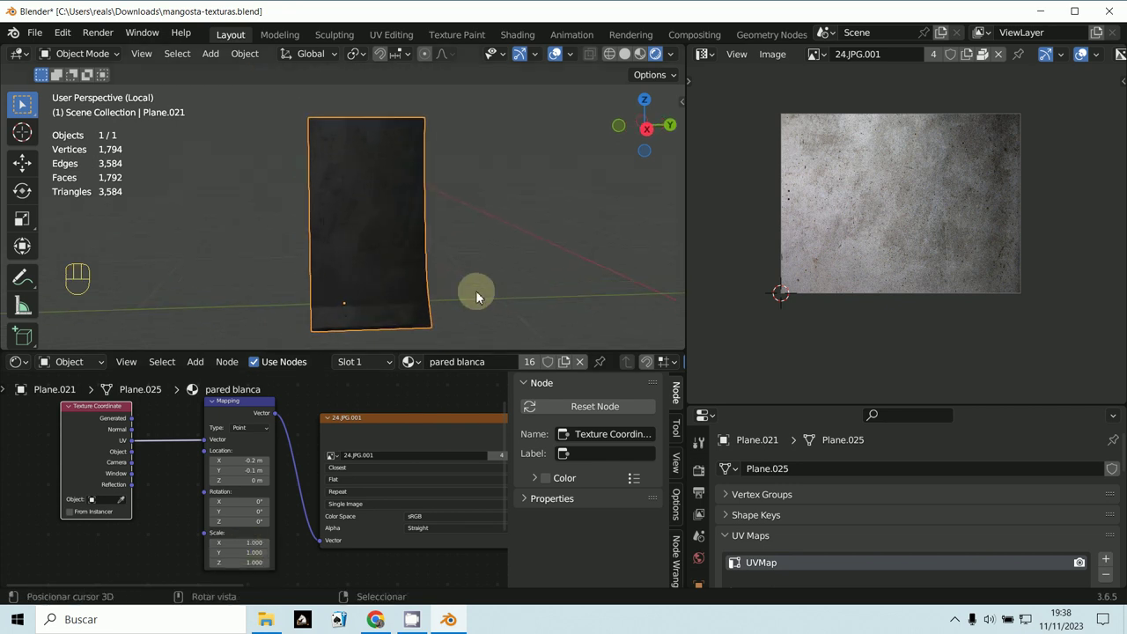
Zoom the Shader Editor out to the whole node tree and back onto the texture nodes
middle_click(532, 322)
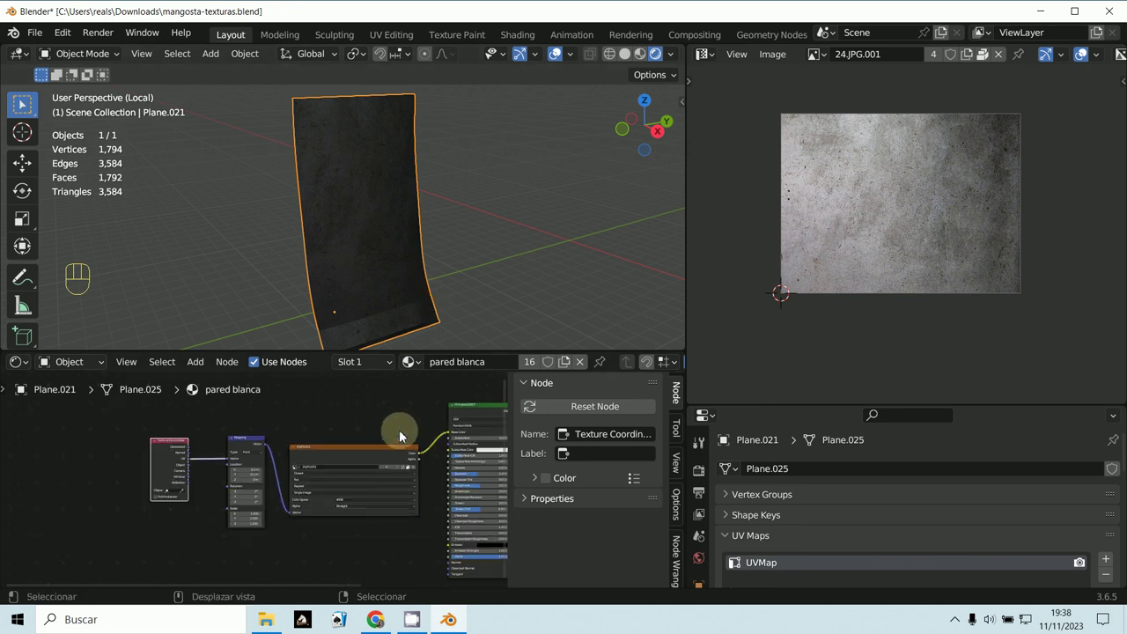
middle_click(399, 511)
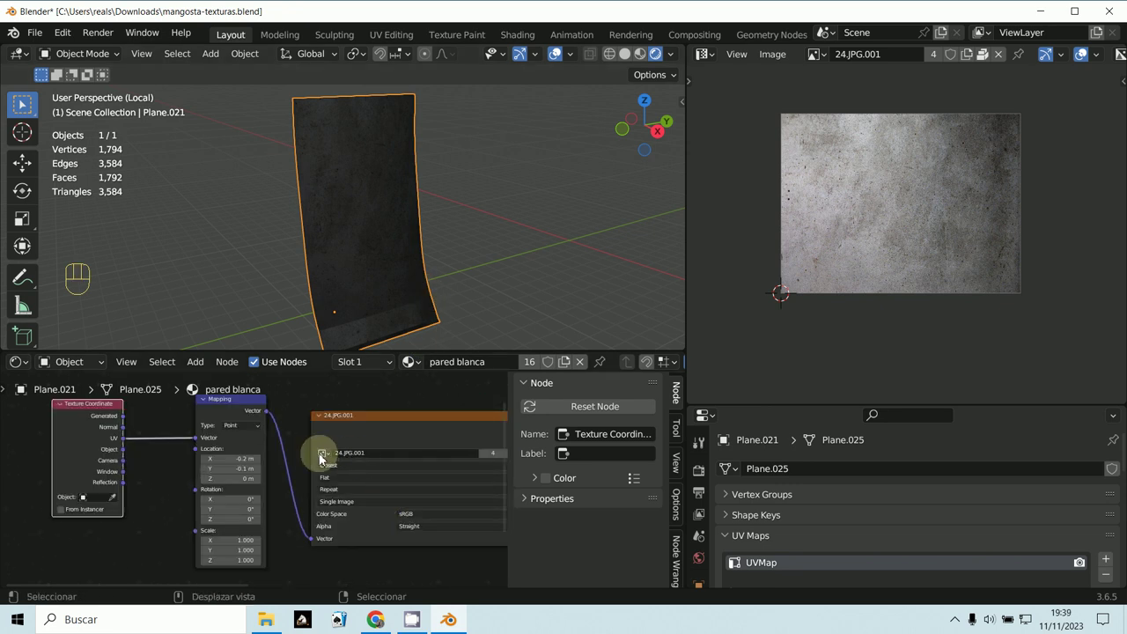
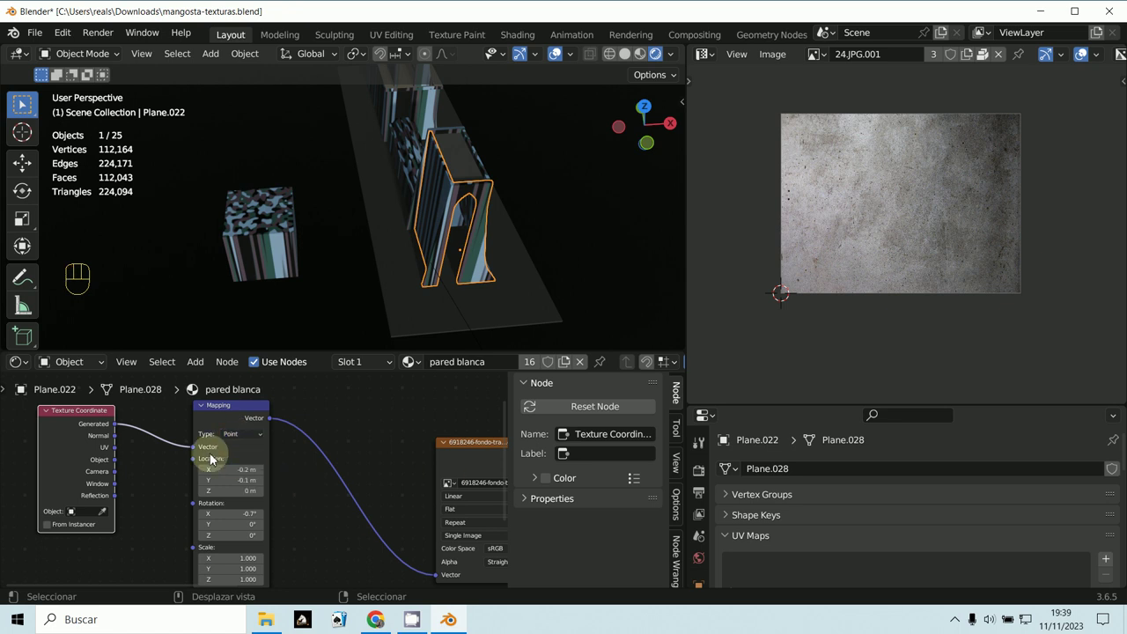
Change the camouflage Image Texture projection from Flat to Box and check it on the wall
middle_click(331, 493)
middle_click(321, 448)
middle_click(335, 470)
drag(320, 473, 325, 507)
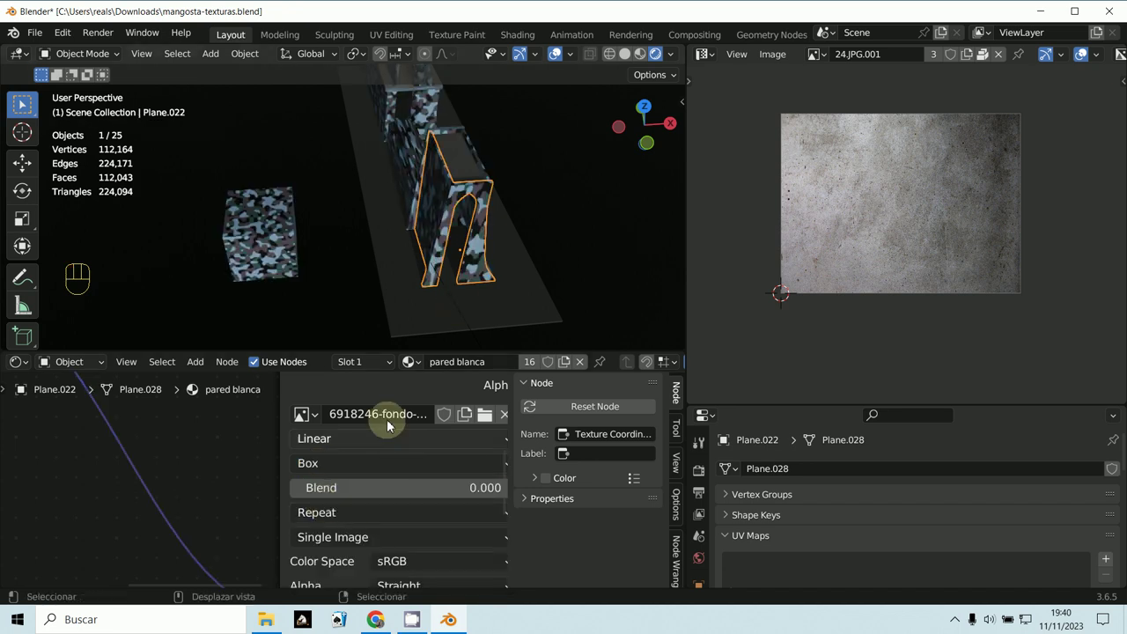
drag(463, 320, 378, 302)
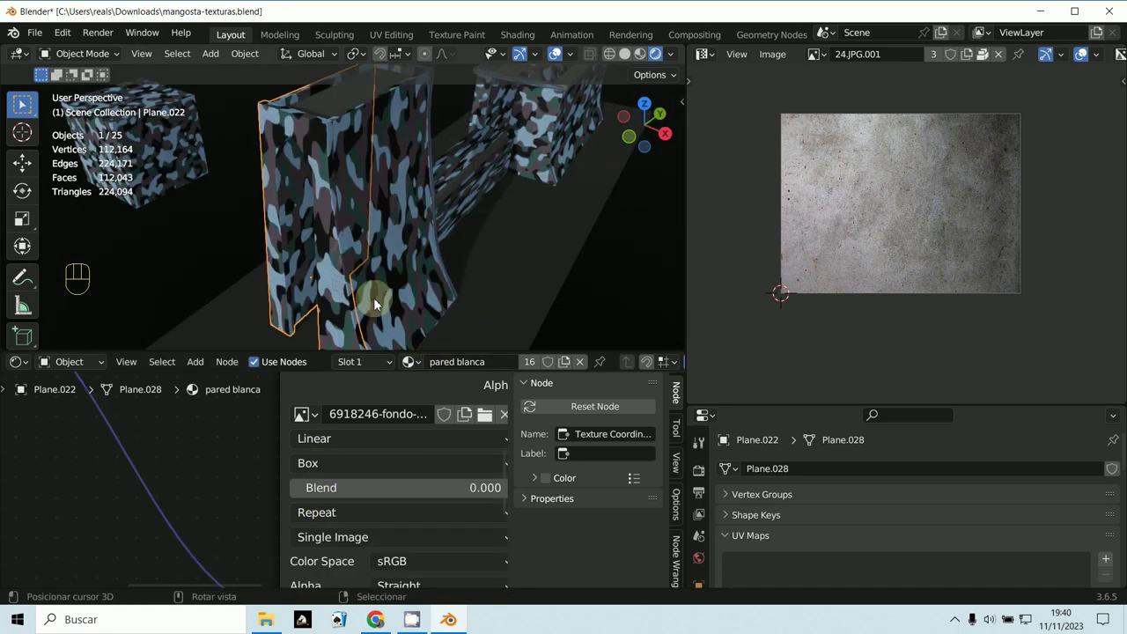
Bring the Texture Coordinate and Mapping nodes back into view
middle_click(270, 497)
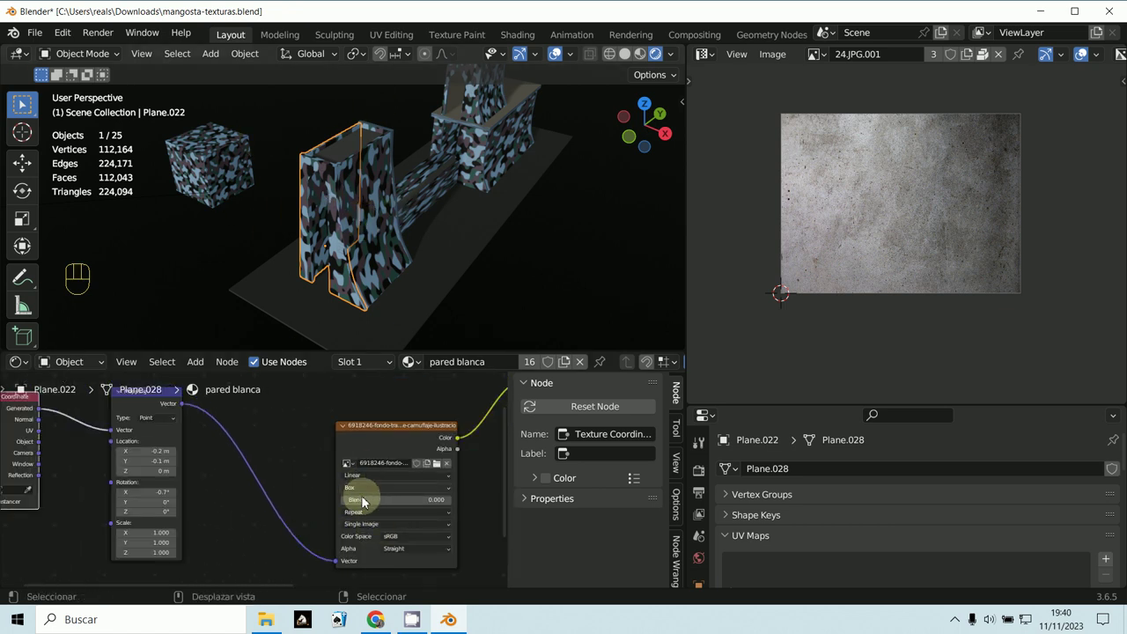
drag(360, 490, 84, 522)
middle_click(224, 554)
middle_click(141, 510)
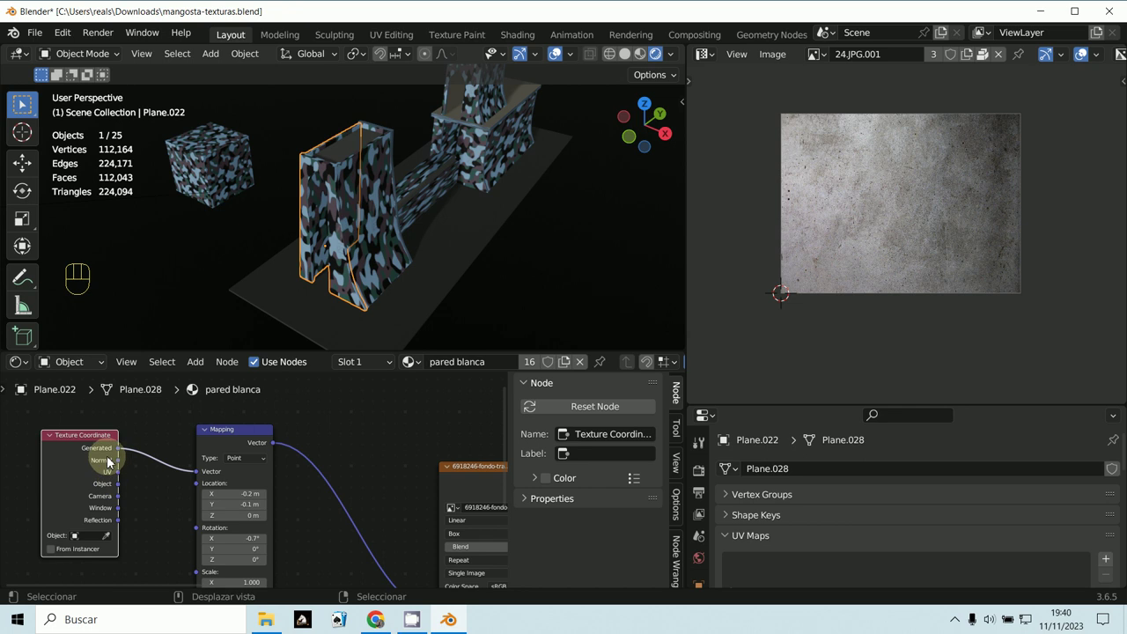
Feed the Texture Coordinate Object output into the Mapping vector and check the finer camouflage pattern
drag(119, 487, 257, 446)
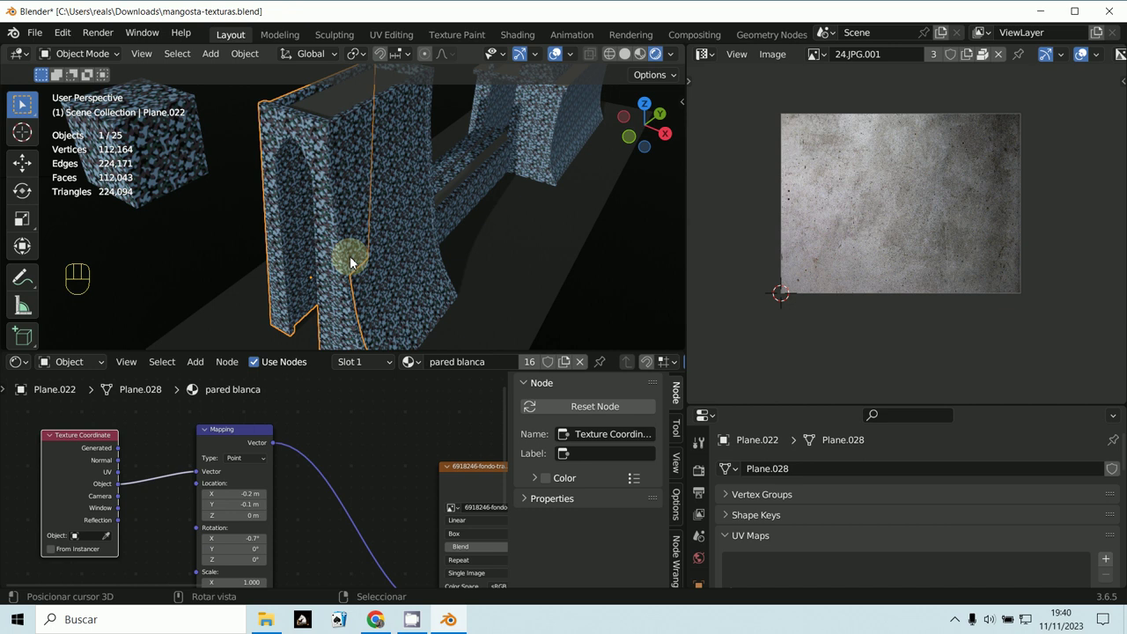
middle_click(341, 497)
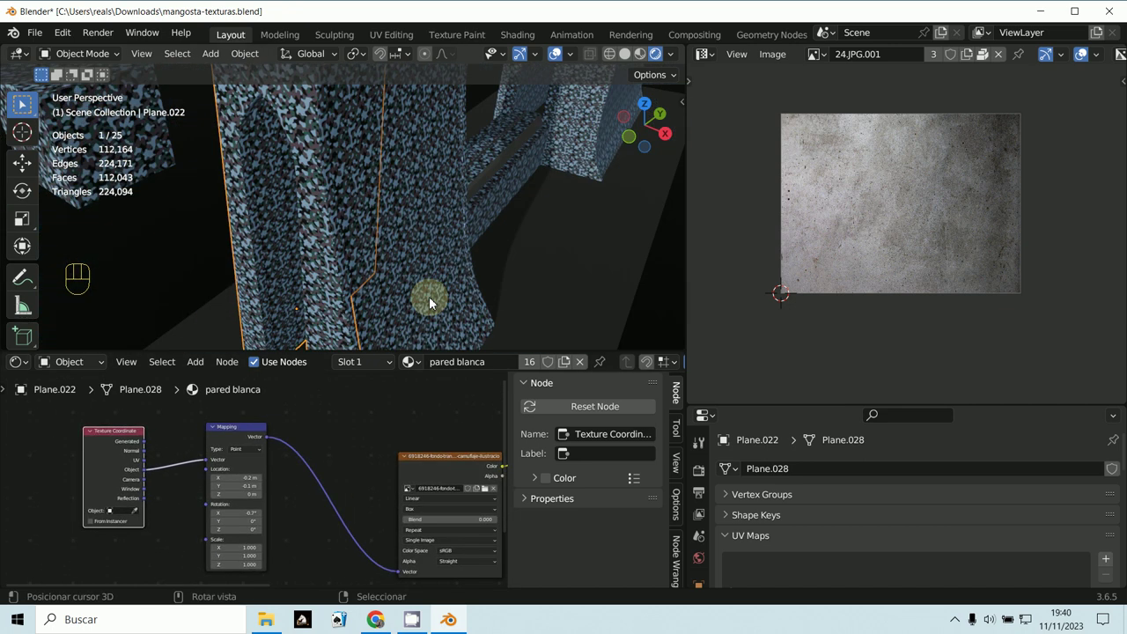
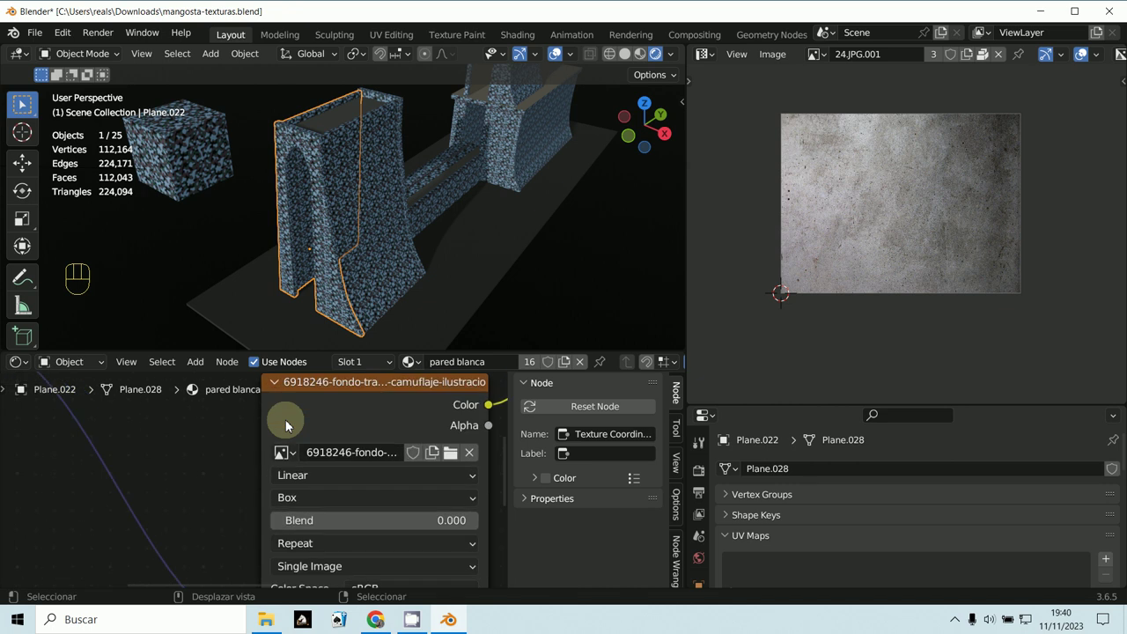
click(312, 507)
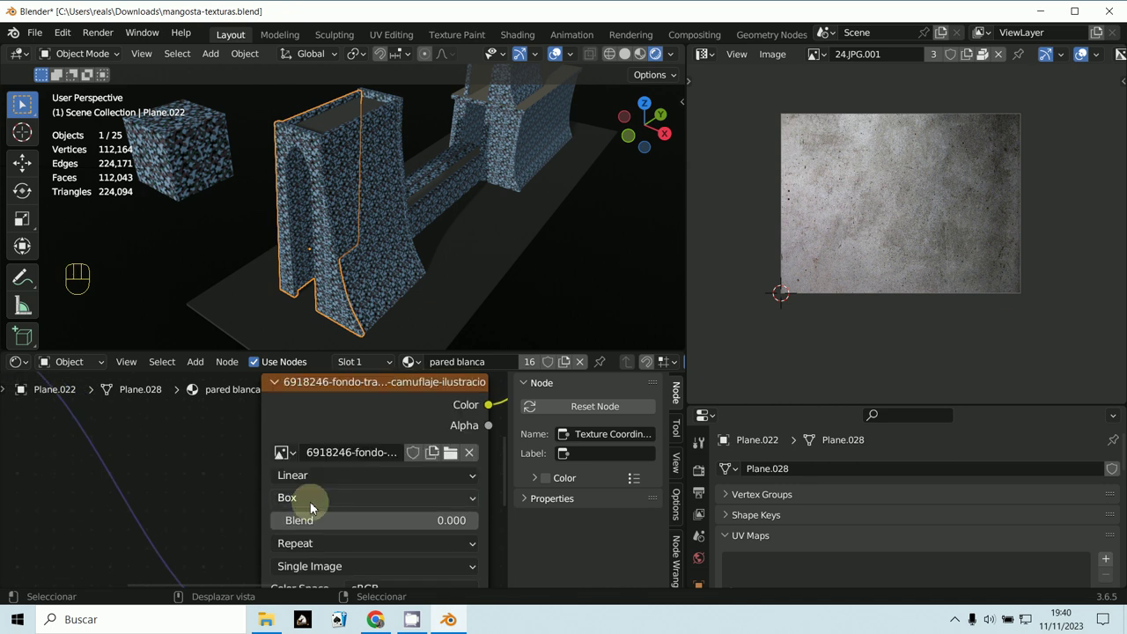